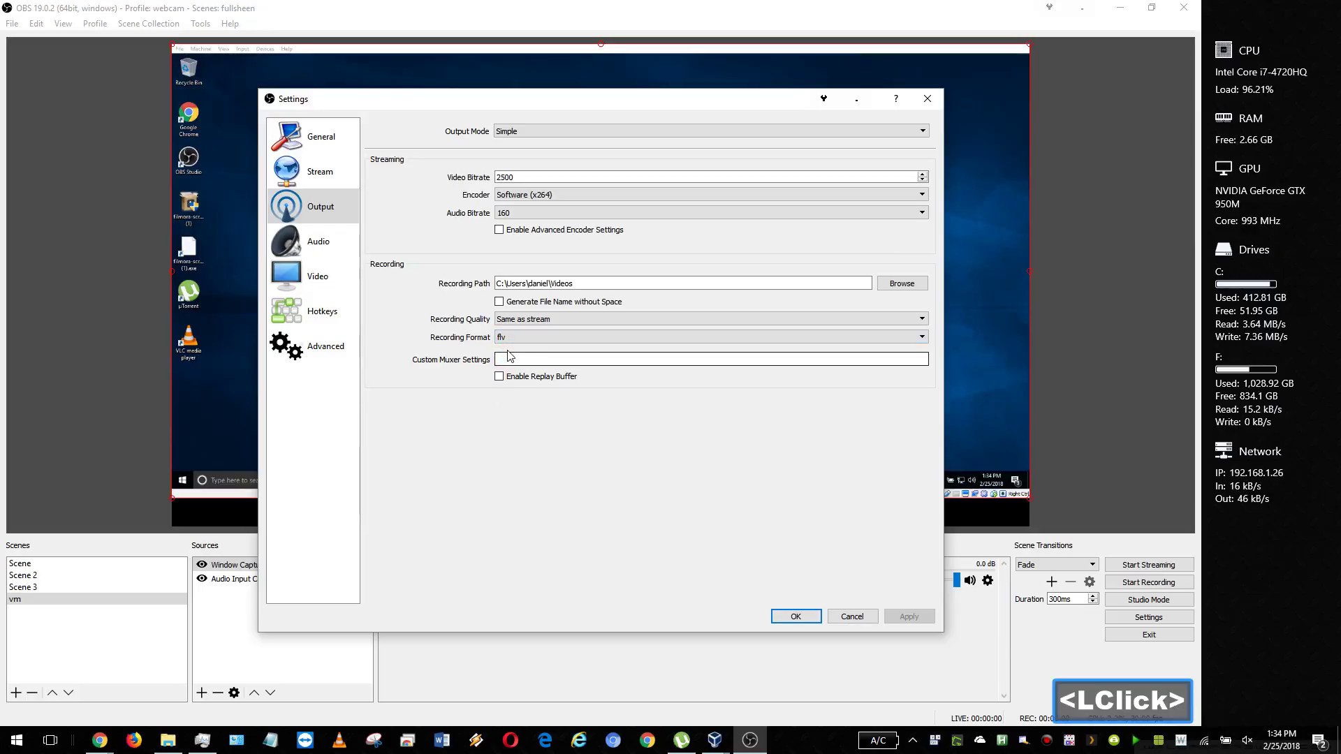
Step: Set Recording Format to mp4 in place of flv and confirm the Settings dialog with OK
{"action": "key", "text": "Down"}
{"action": "key", "text": "Return"}
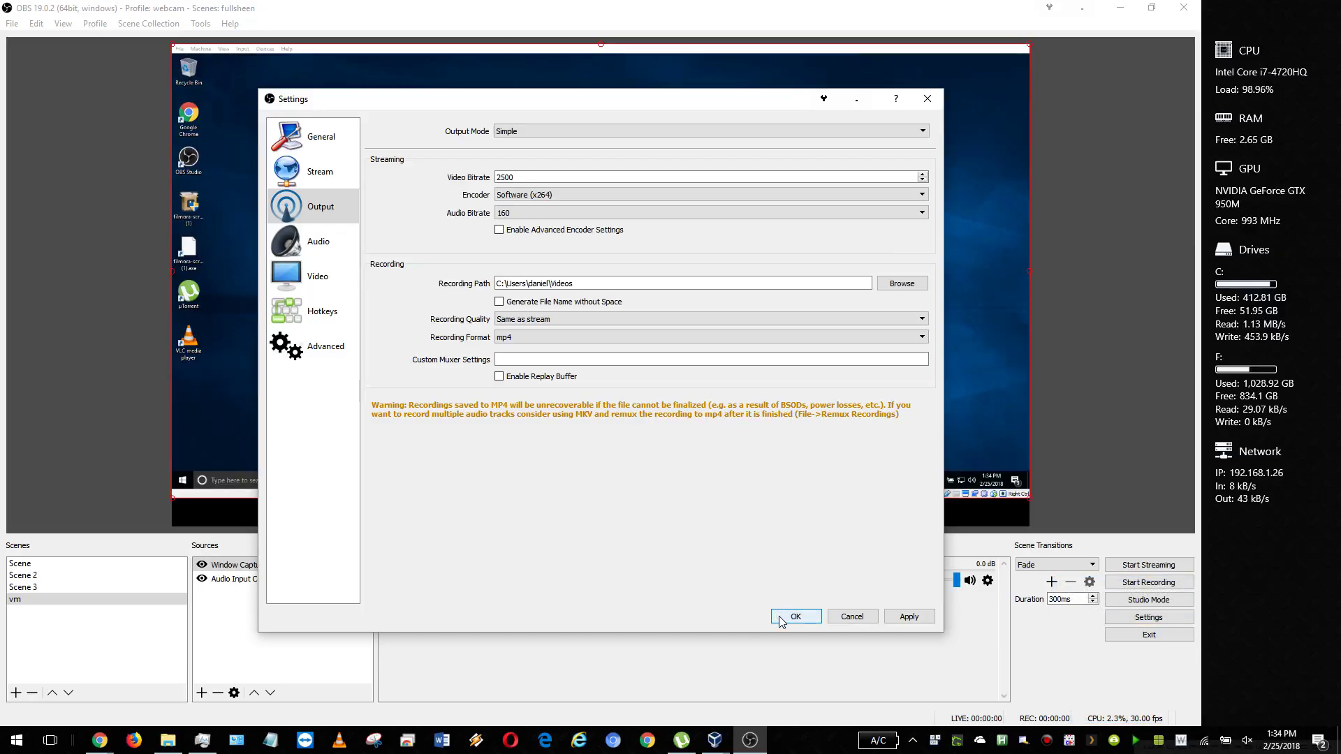
{"action": "left_click", "coordinate": [780, 620]}
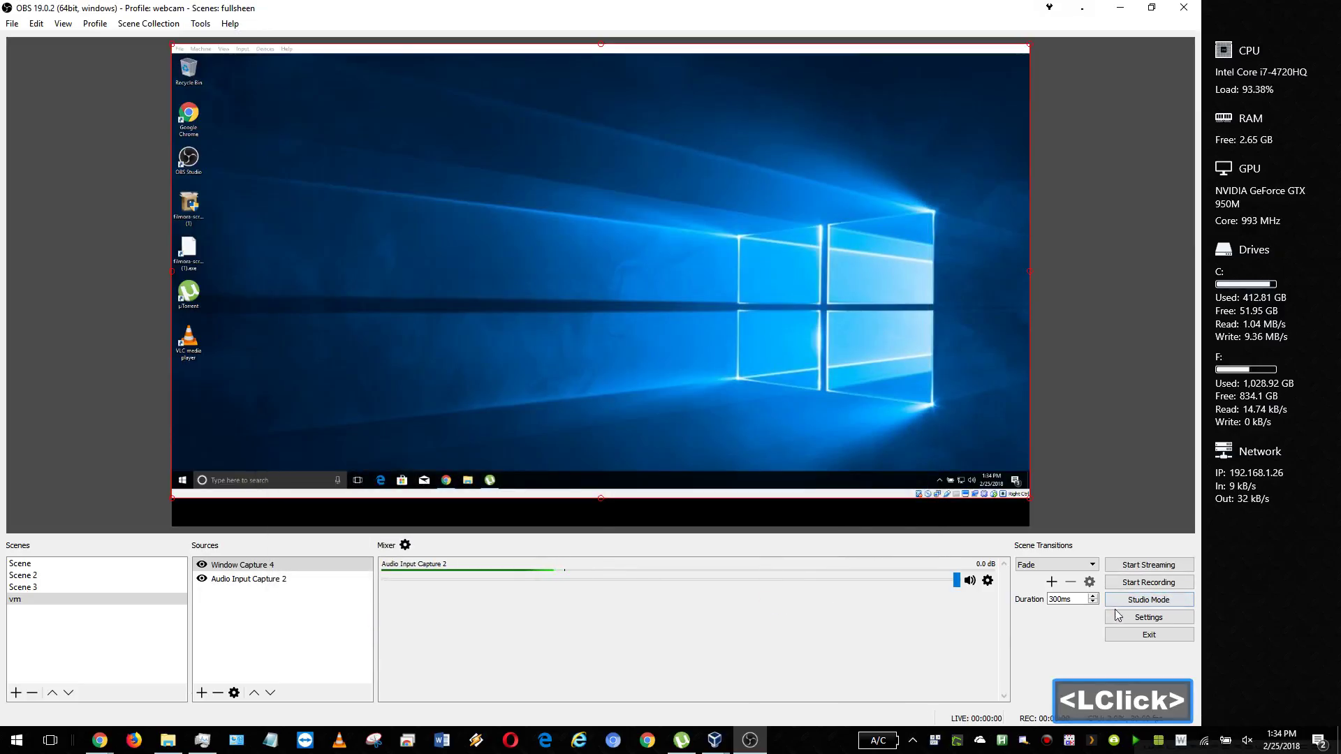
{"action": "key", "text": "F9"}
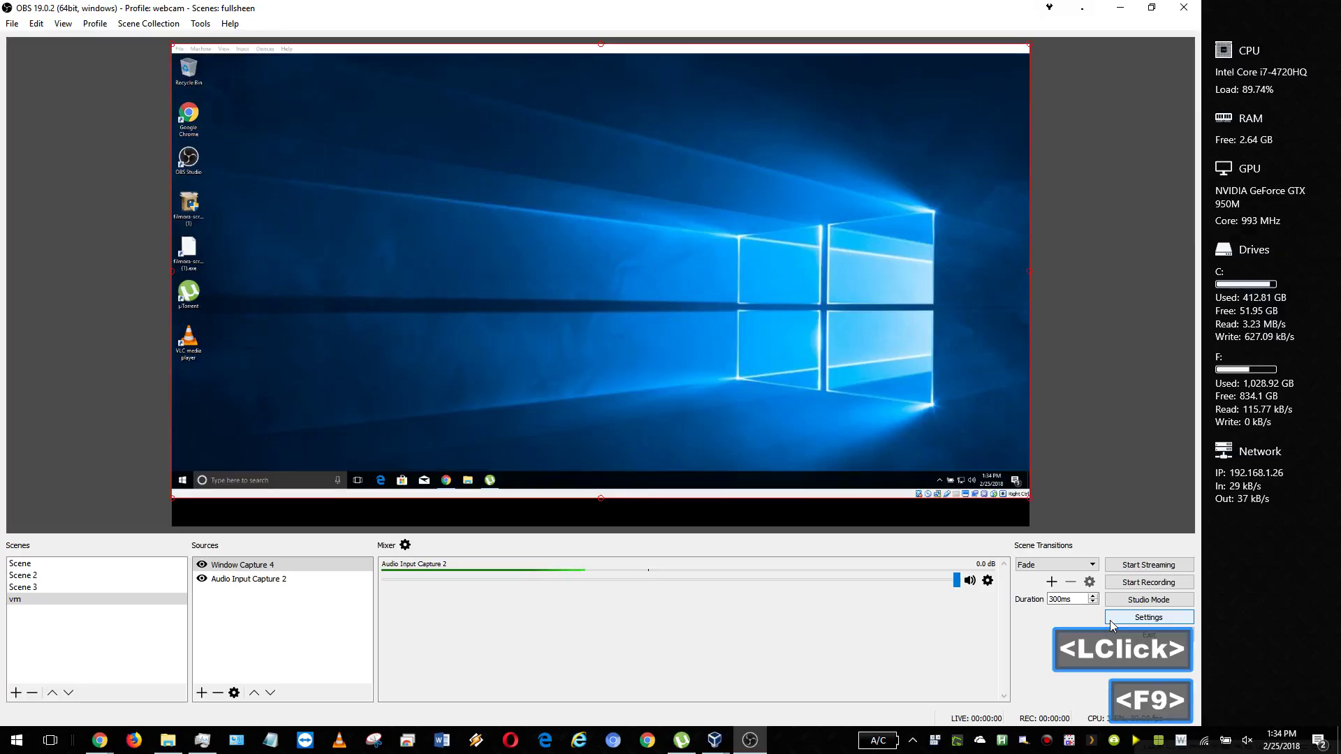